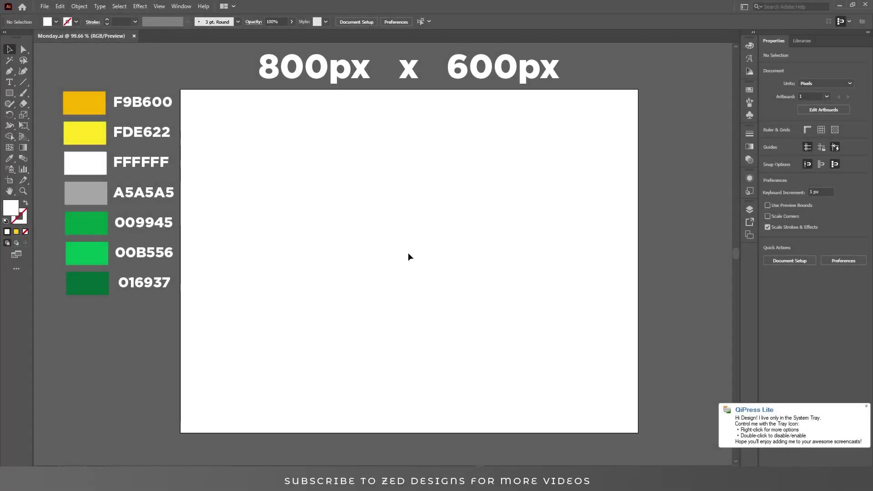
- Fill the full-artboard rectangle with a radial gradient from yellow FDE622 to orange F9B600
click(9, 99)
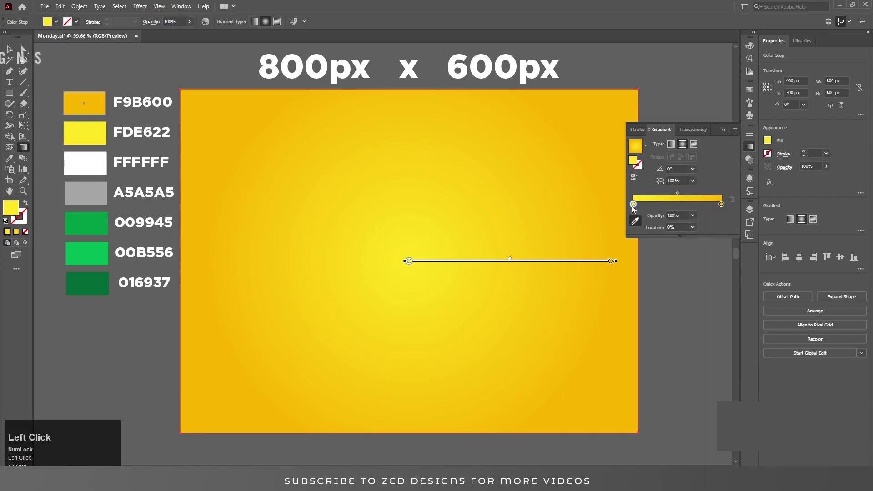
key(v)
text(vg)
drag(438, 260, 441, 139)
key(v)
- Create a text object reading 'MonDay' and centre it horizontally on the artboard
click(753, 213)
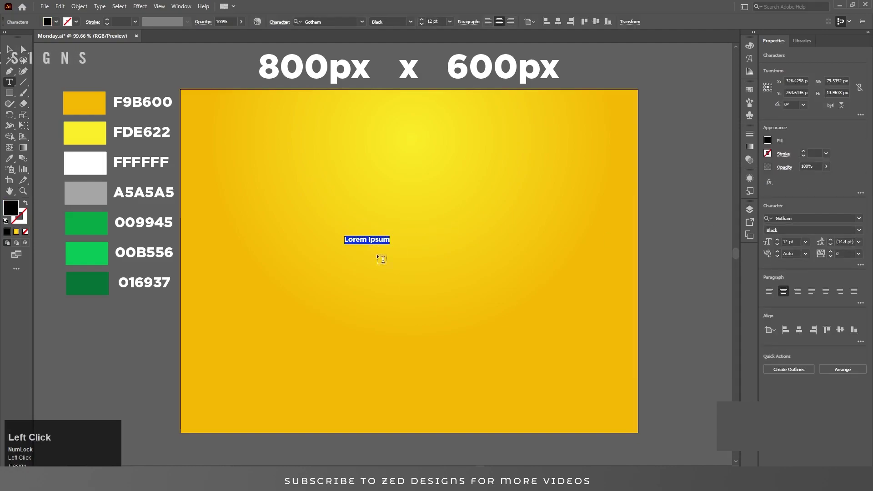
text(on)
key(shift+d)
text(a)
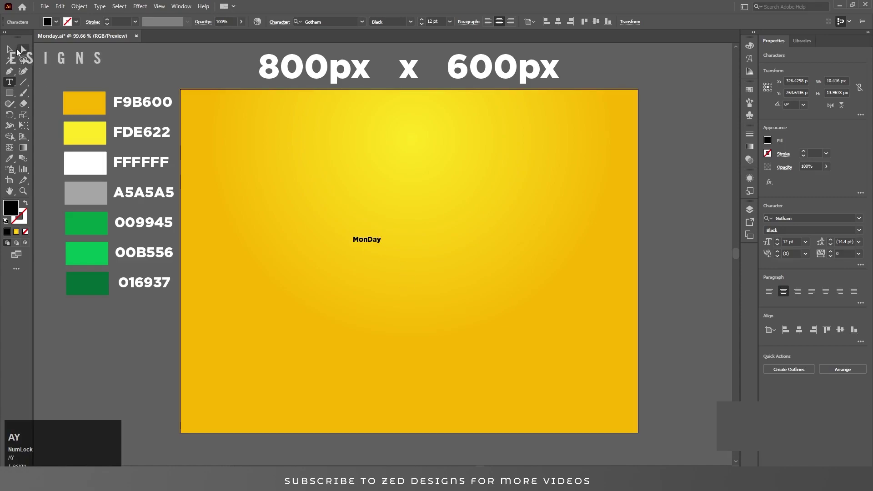
click(12, 53)
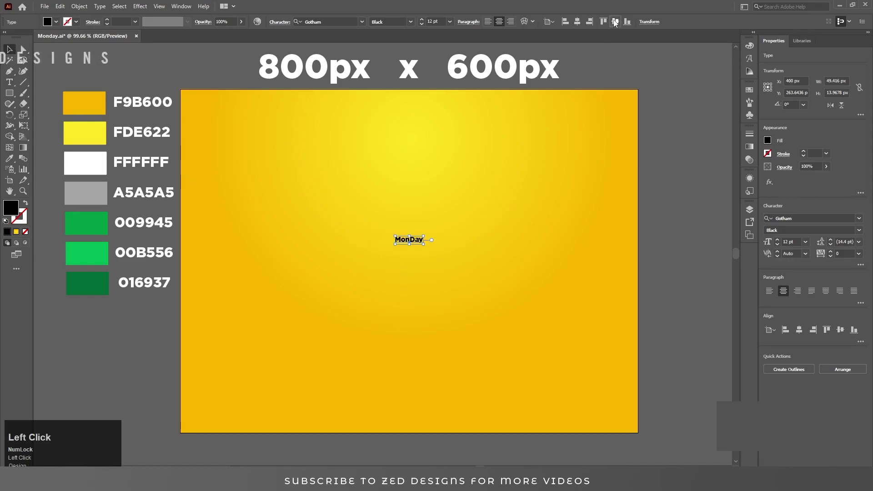
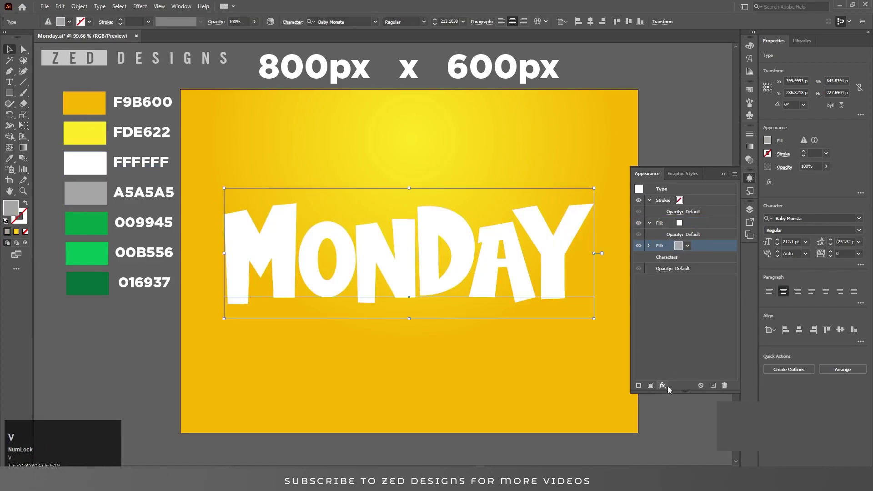
- Add a Transform effect to the grey fill: move 0.3 px down, scale about 99%, 30 copies
click(669, 391)
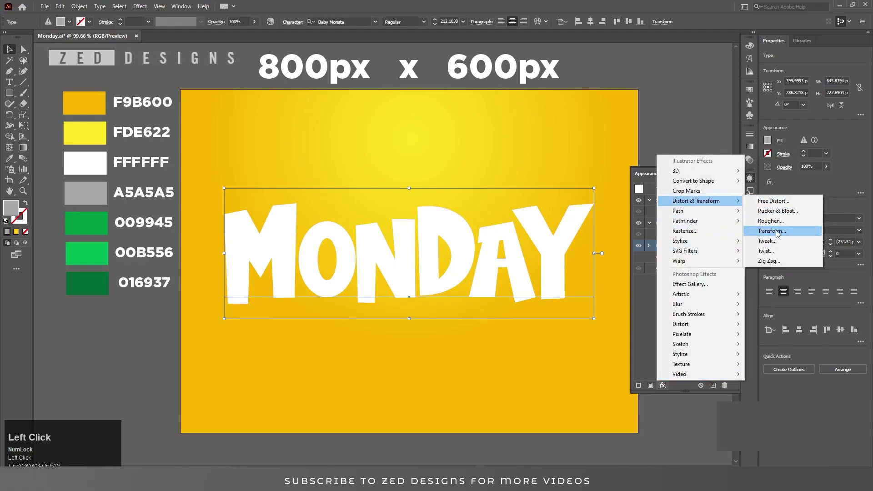
key(Tab)
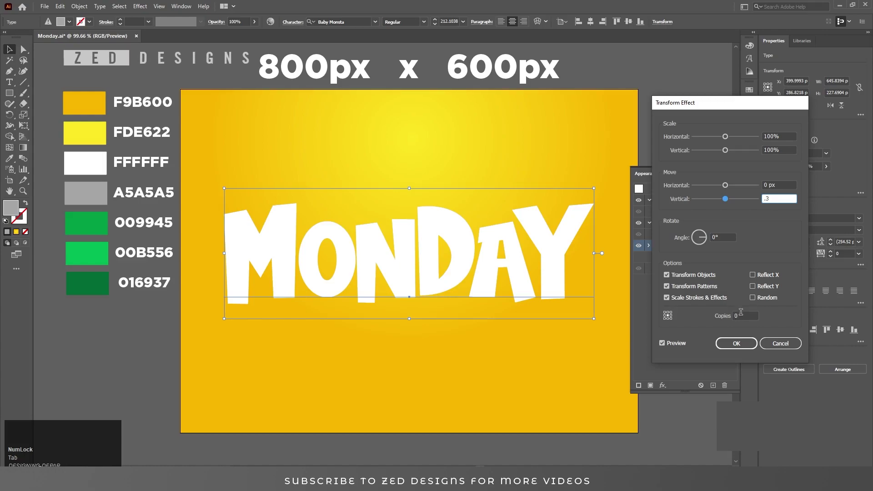
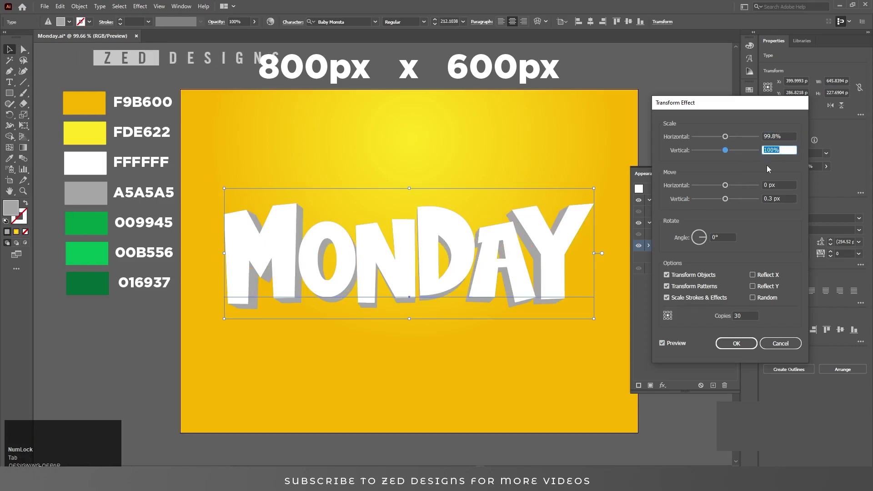
key(shift+Tab)
key(Tab)
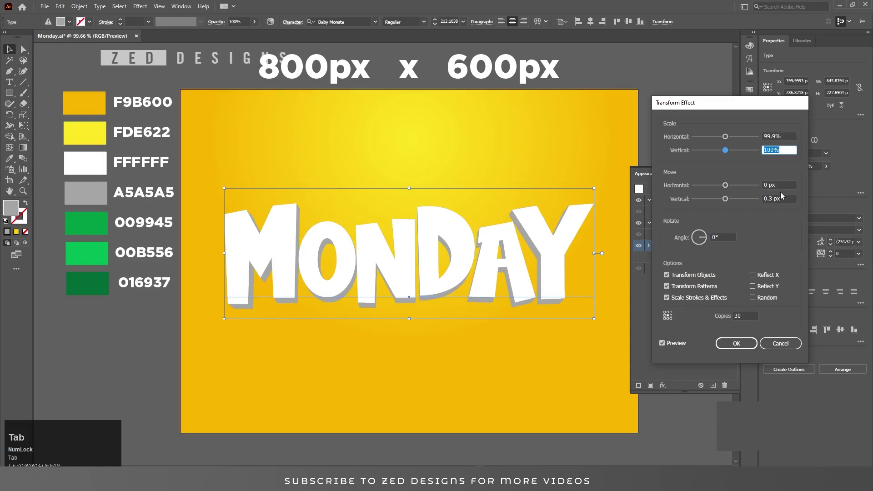
key(shift+Tab)
key(Tab)
key(shift+Tab)
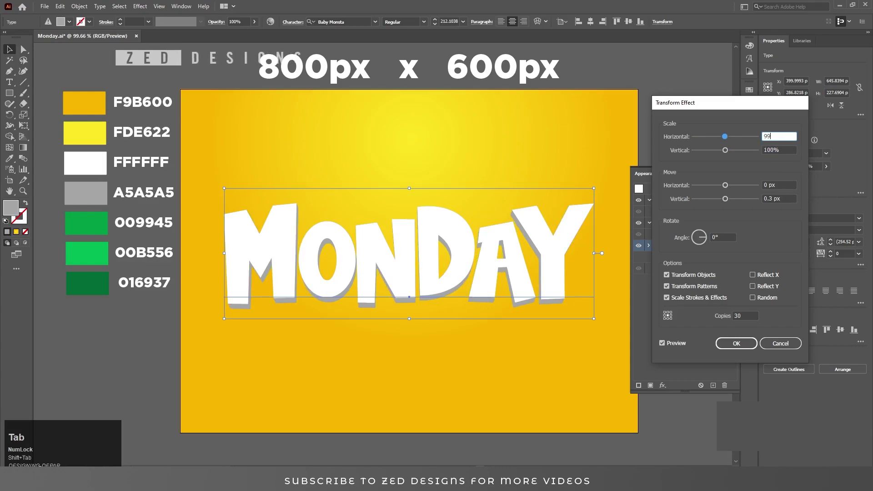
key(Tab)
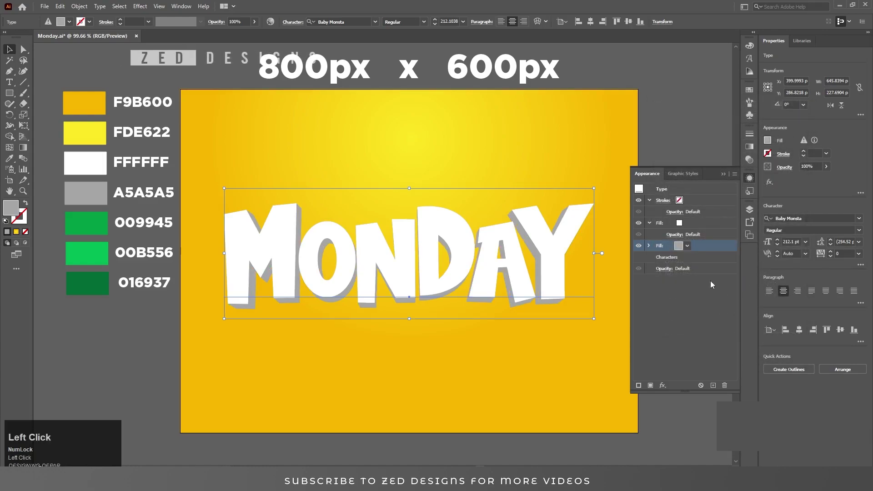
- Add a green 009945 fill beneath the others with an Offset Path effect as a thick outline
click(722, 252)
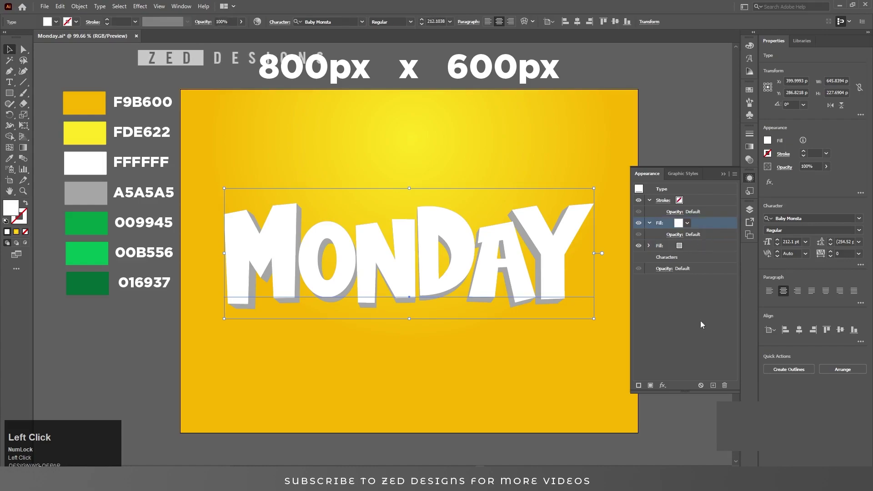
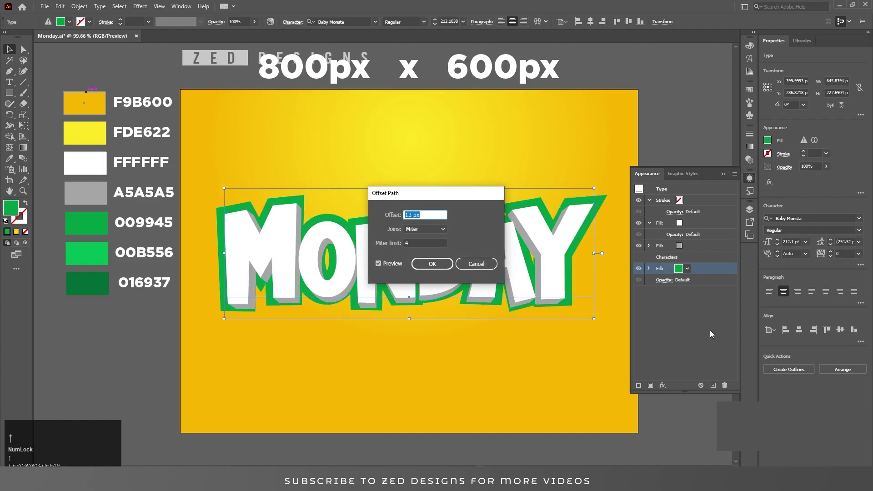
click(430, 270)
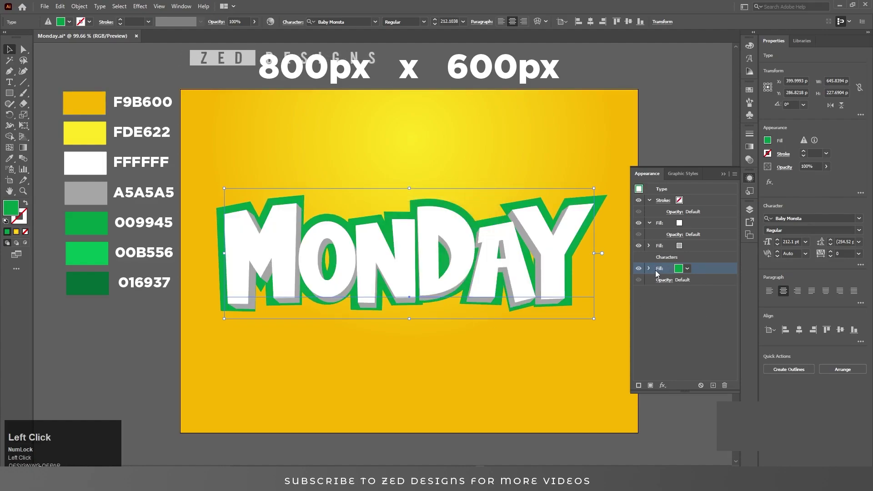
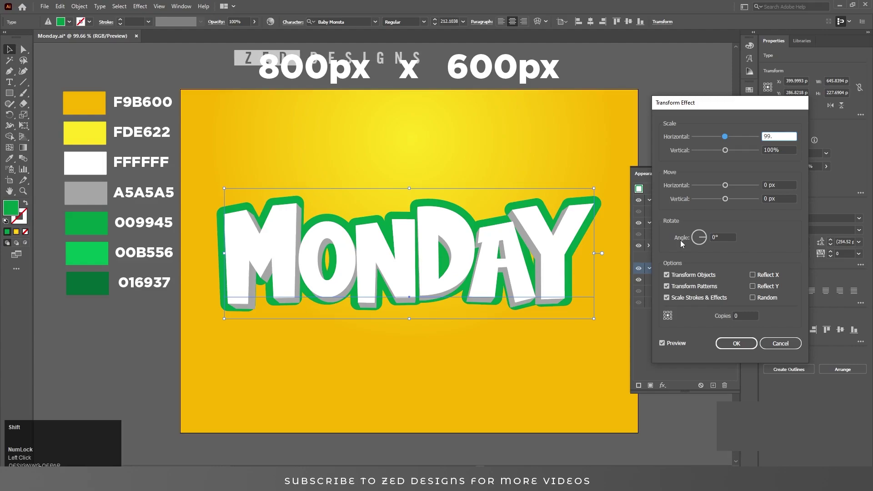
- Apply a Transform effect to the green fill with a slight downward shift and horizontal scale
key(Tab)
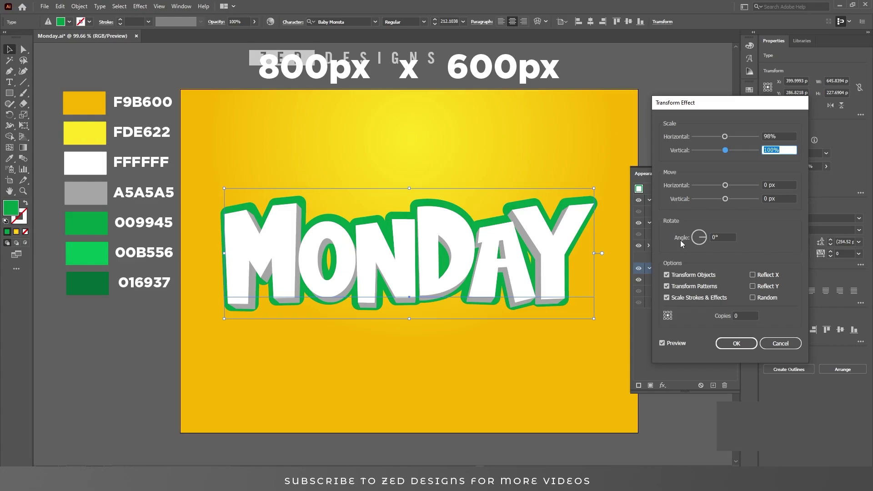
key(Tab)
key(shift+Tab)
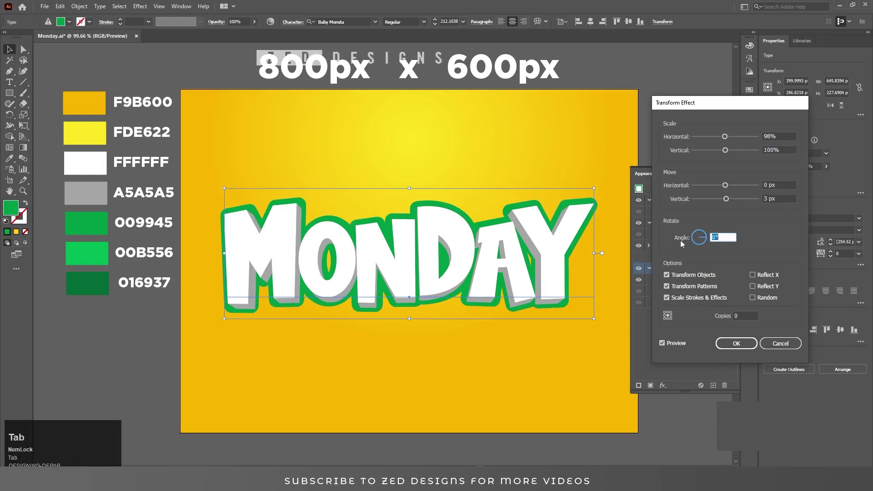
key(shift+Tab)
key(Tab)
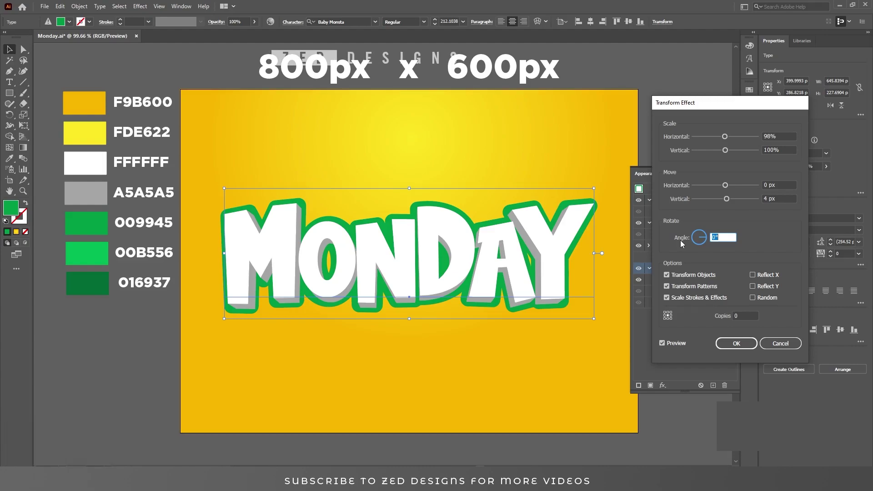
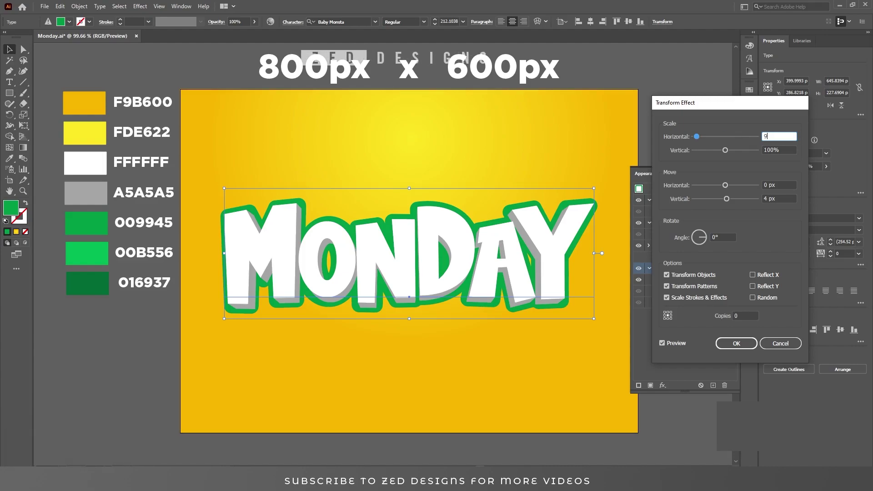
key(Tab)
key(shift+Tab)
- Raise the green fill's Offset Path to 20 px and collapse its effect details
click(736, 350)
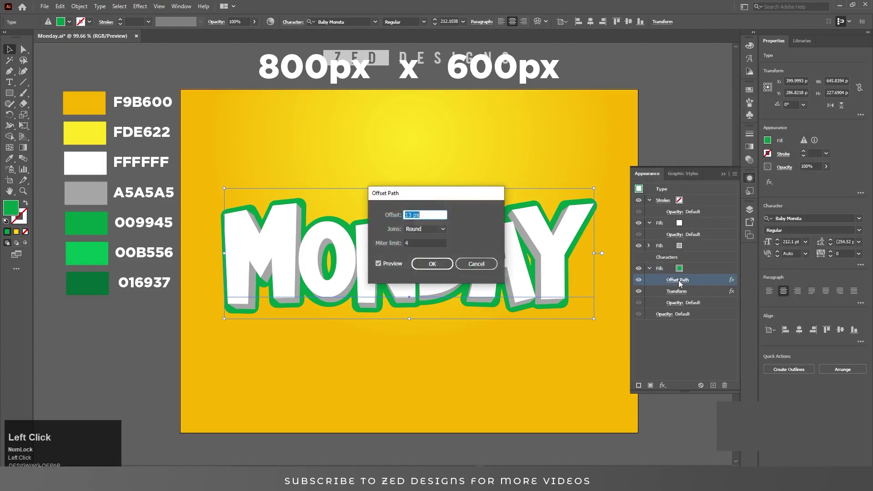
key(Up)
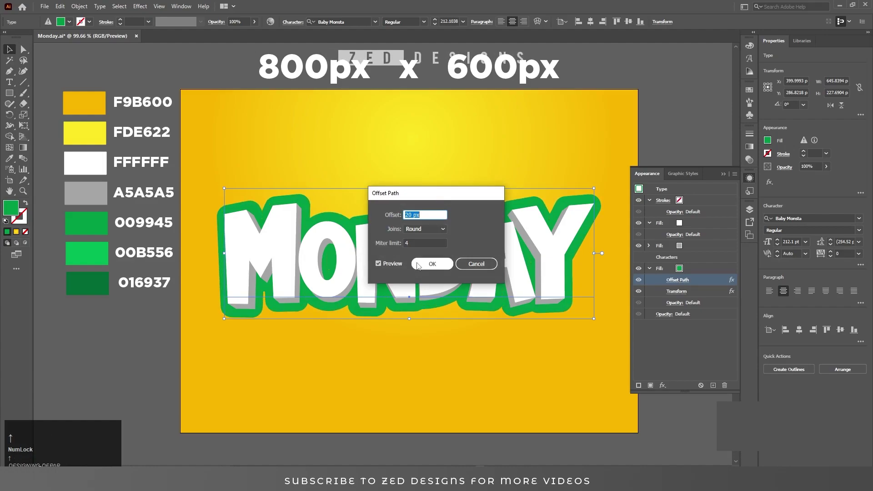
click(442, 272)
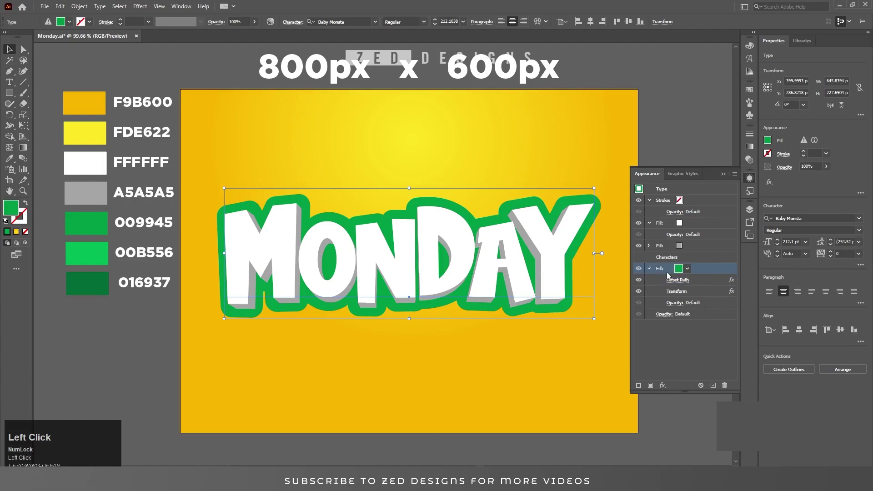
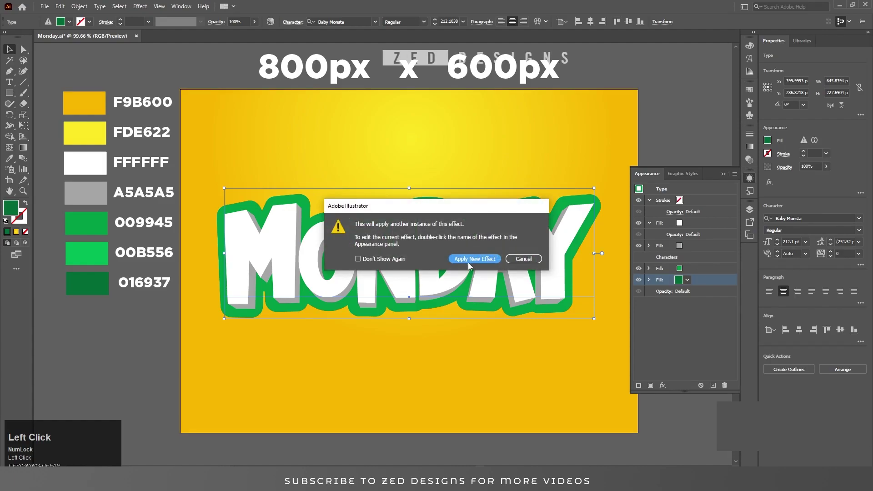
- Add another Transform effect to the green fill, setting the horizontal scale and copies for a stacked extrusion
key(Tab)
key(shift+Tab)
key(shift+Tab)
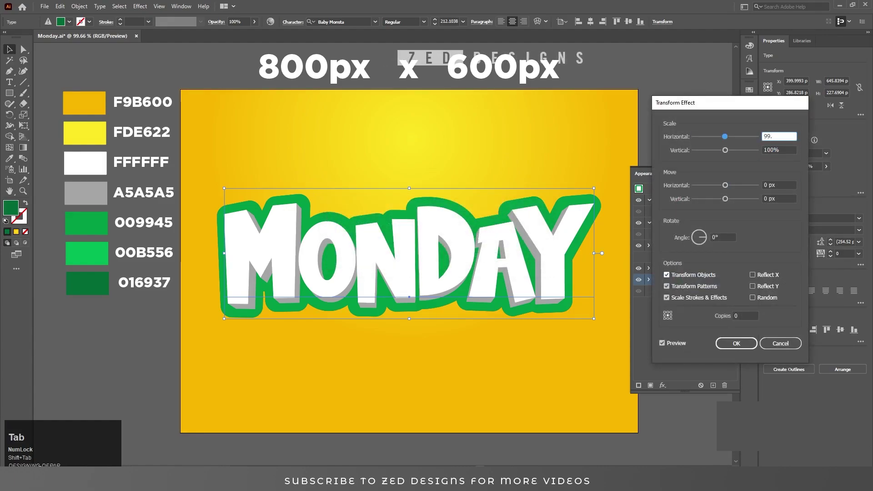
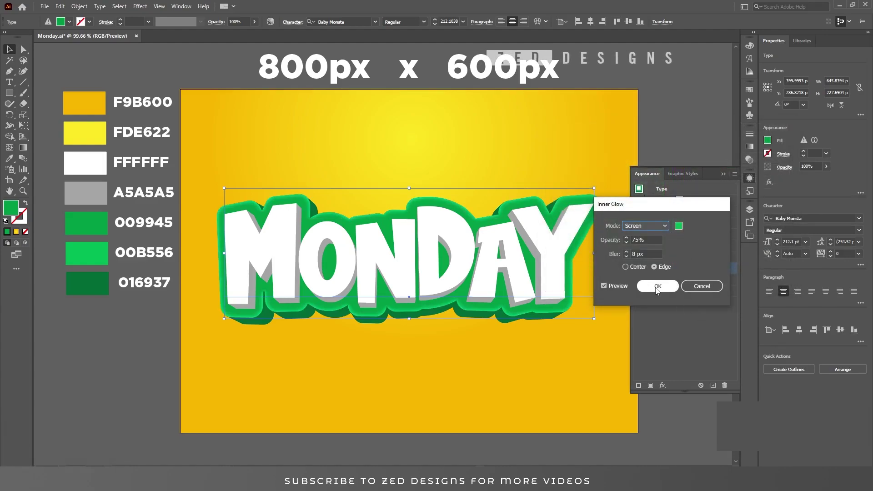
- Apply a Drop Shadow to the green fill: Multiply 60%, offsets 0/3 px, blur 3 px
click(657, 293)
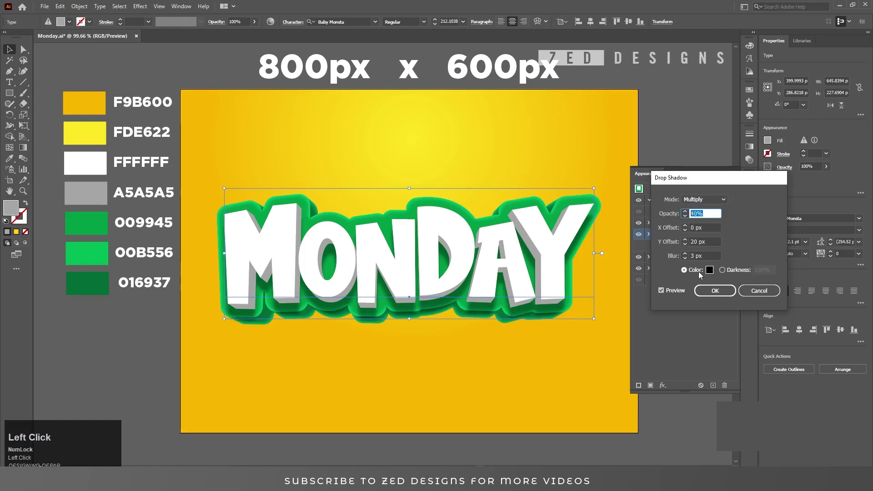
key(Tab)
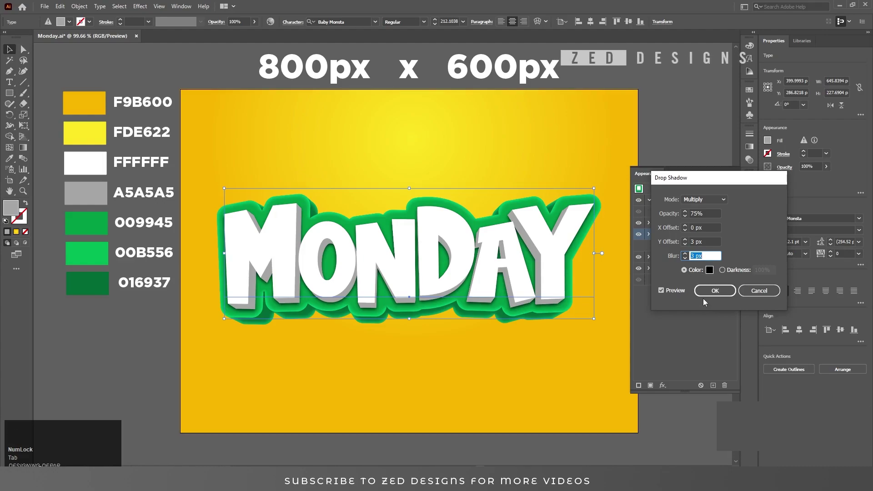
key(Tab)
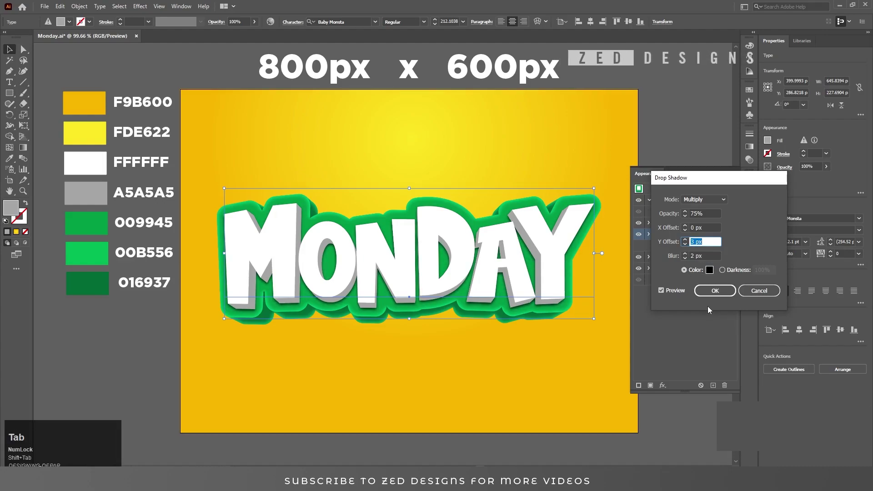
key(Tab)
key(shift+Tab)
key(shift+Tab)
key(shift+Tab)
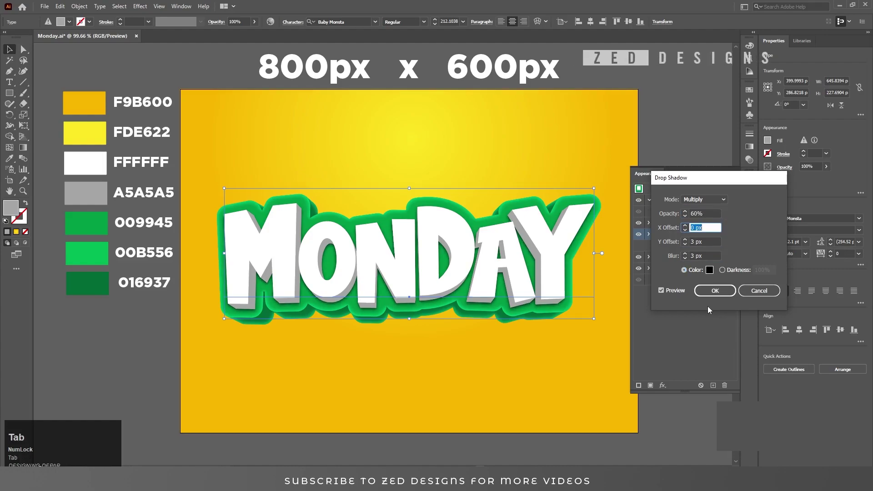
click(713, 298)
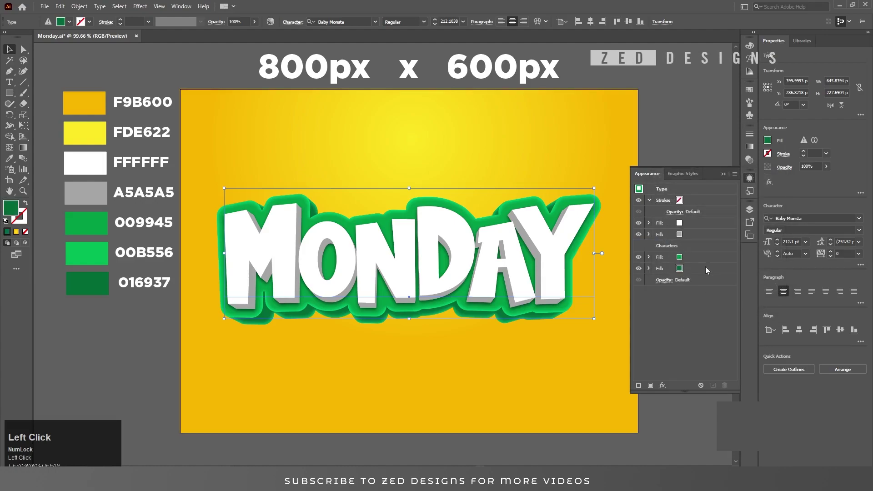
- Duplicate the green shadowed fill and bring up the effects list for the new fill
click(704, 275)
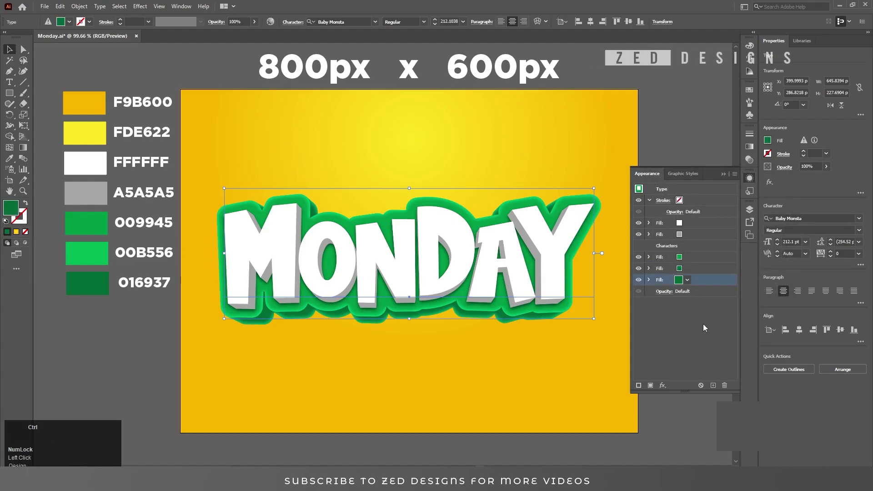
key(ctrl+z)
click(699, 276)
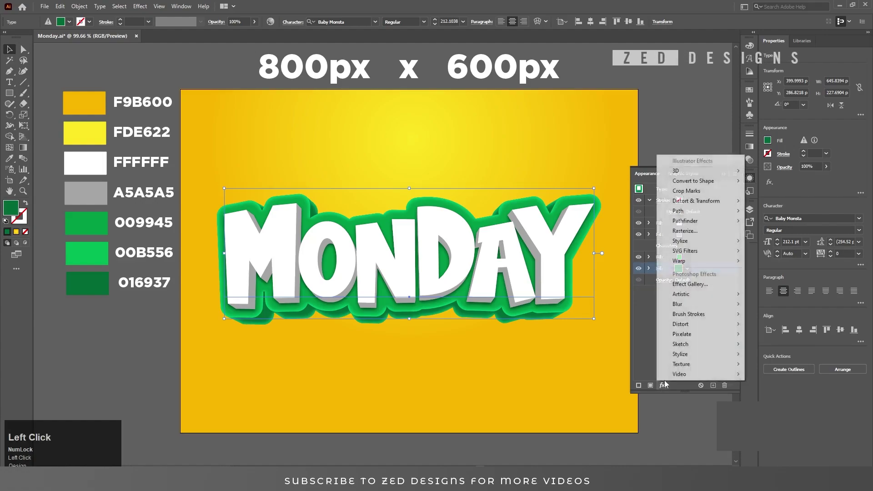
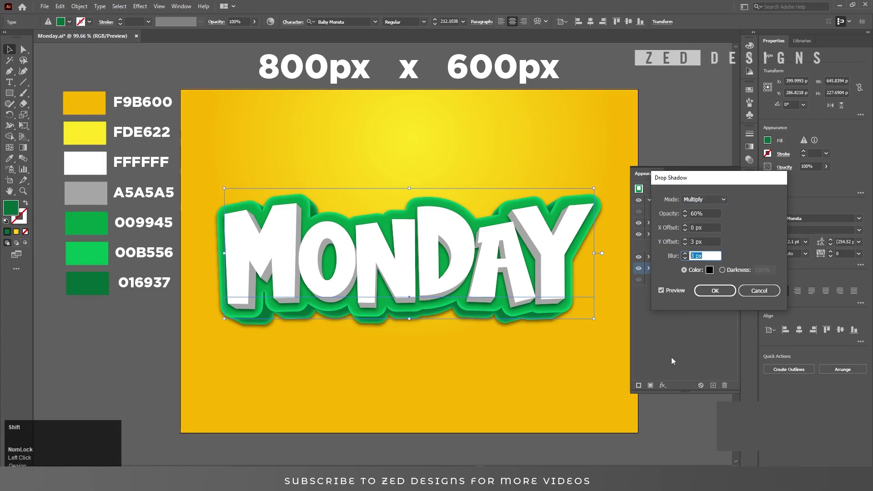
- Give the new fill a deeper Drop Shadow with 20 px Y offset, 4 px blur at 60% opacity
key(shift+Tab)
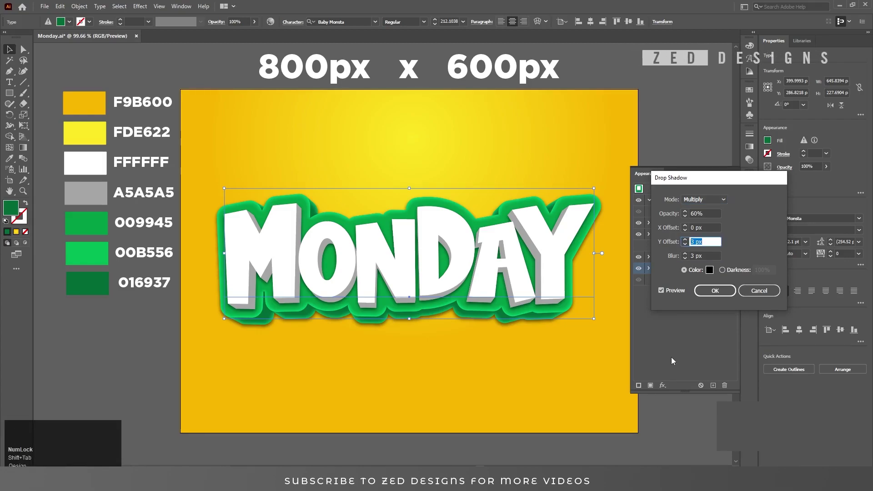
key(Tab)
key(shift+Tab)
key(Tab)
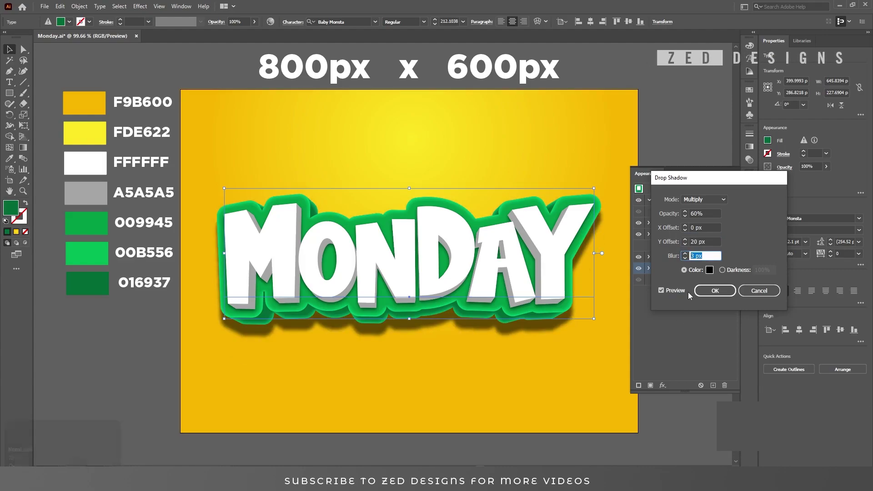
key(Tab)
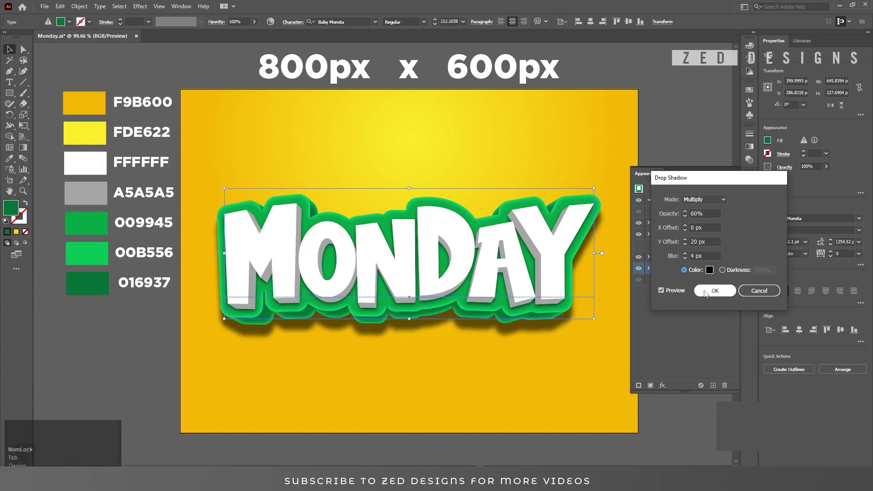
key(Tab)
click(713, 290)
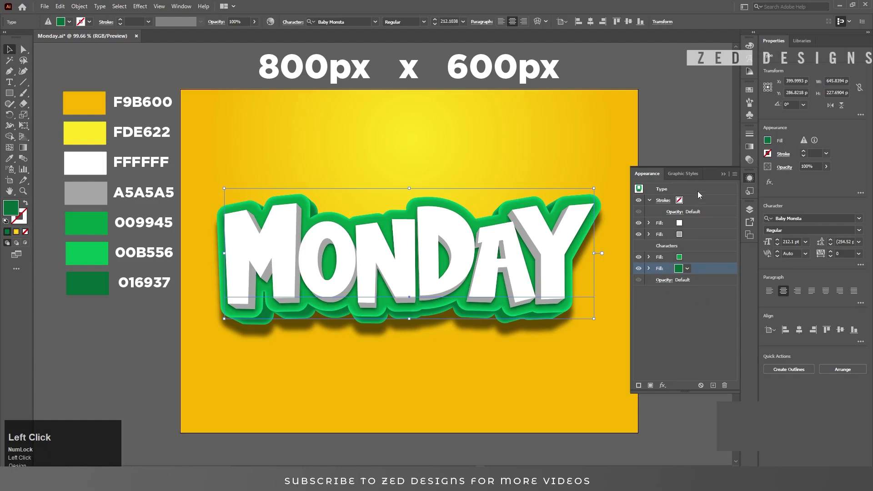
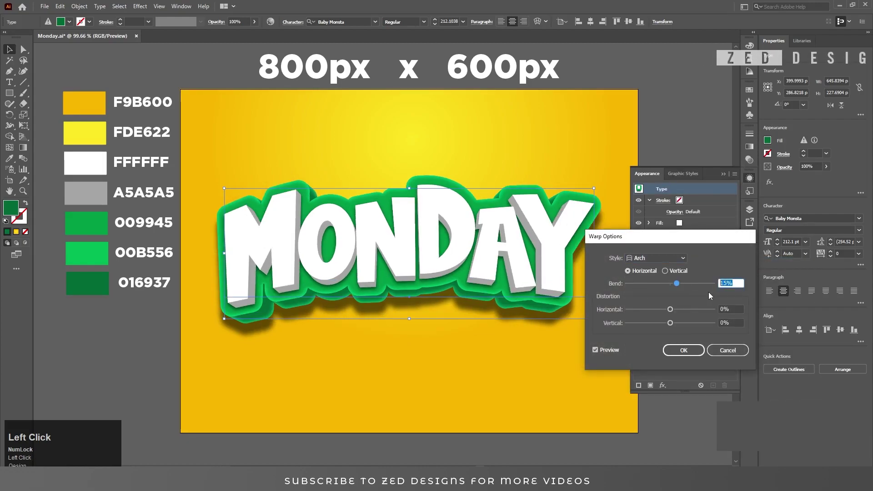
- Apply a Warp: Arch effect with a horizontal bend to the whole MONDAY text object
key(Tab)
key(shift+Tab)
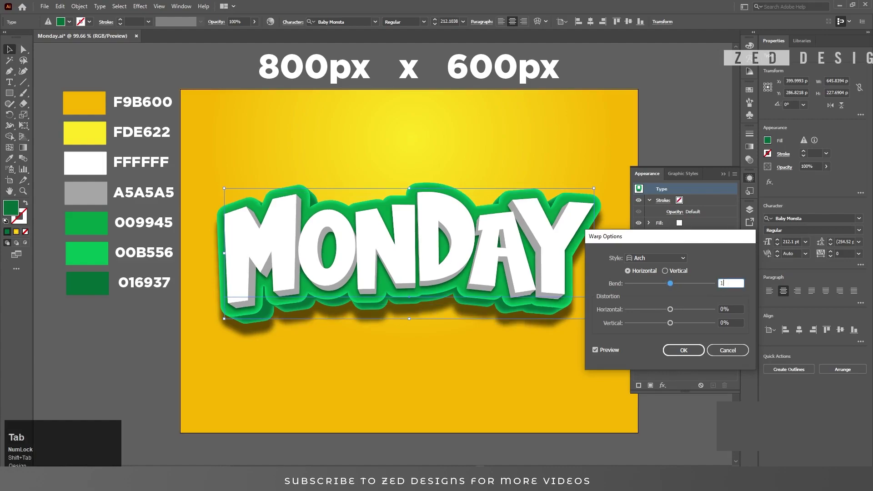
click(690, 355)
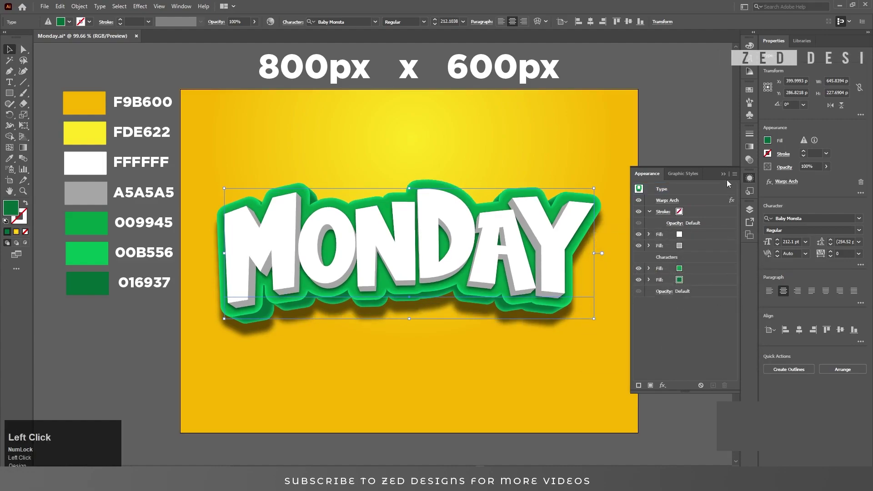
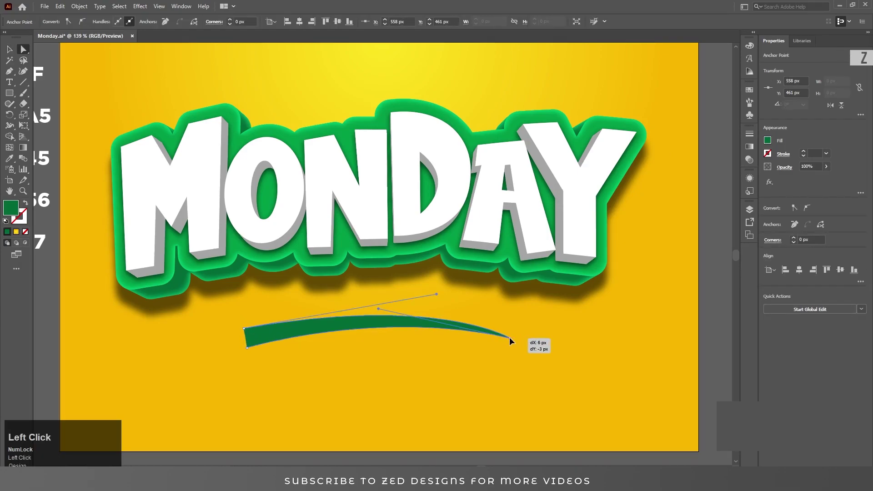
- Undo the last anchor tweak, select the dark-green swoosh and show its appearance properties
key(ctrl+z)
key(v)
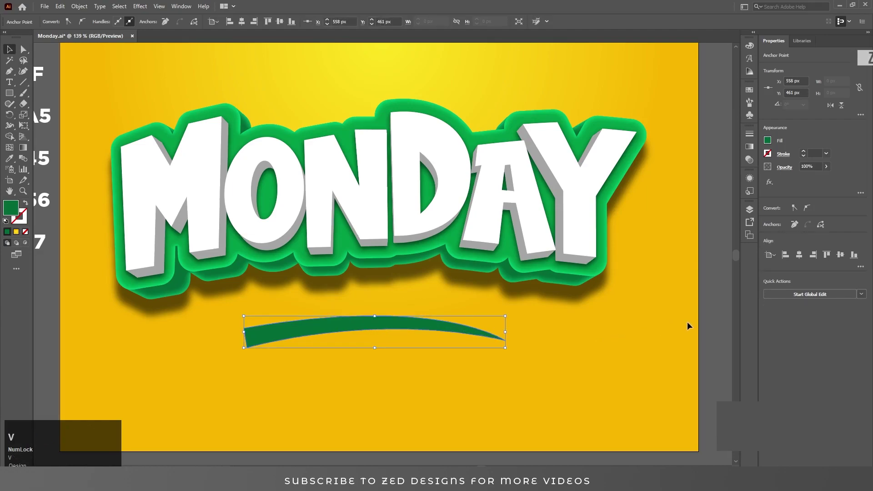
click(750, 183)
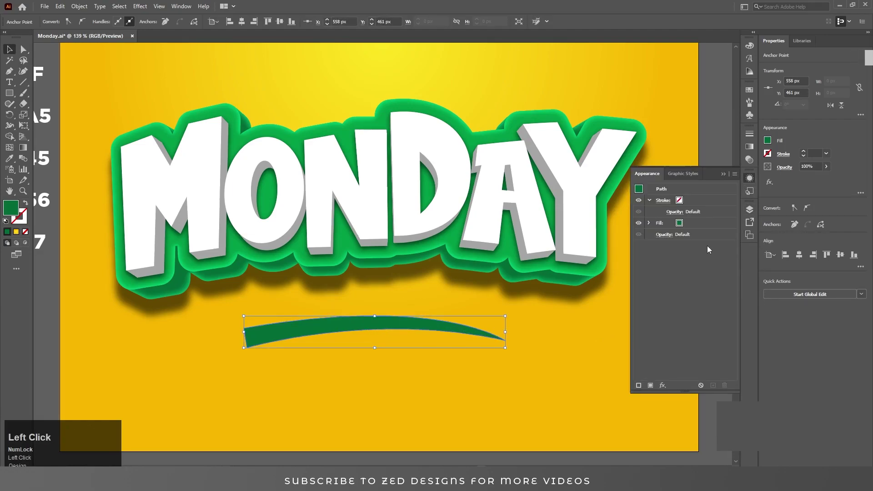